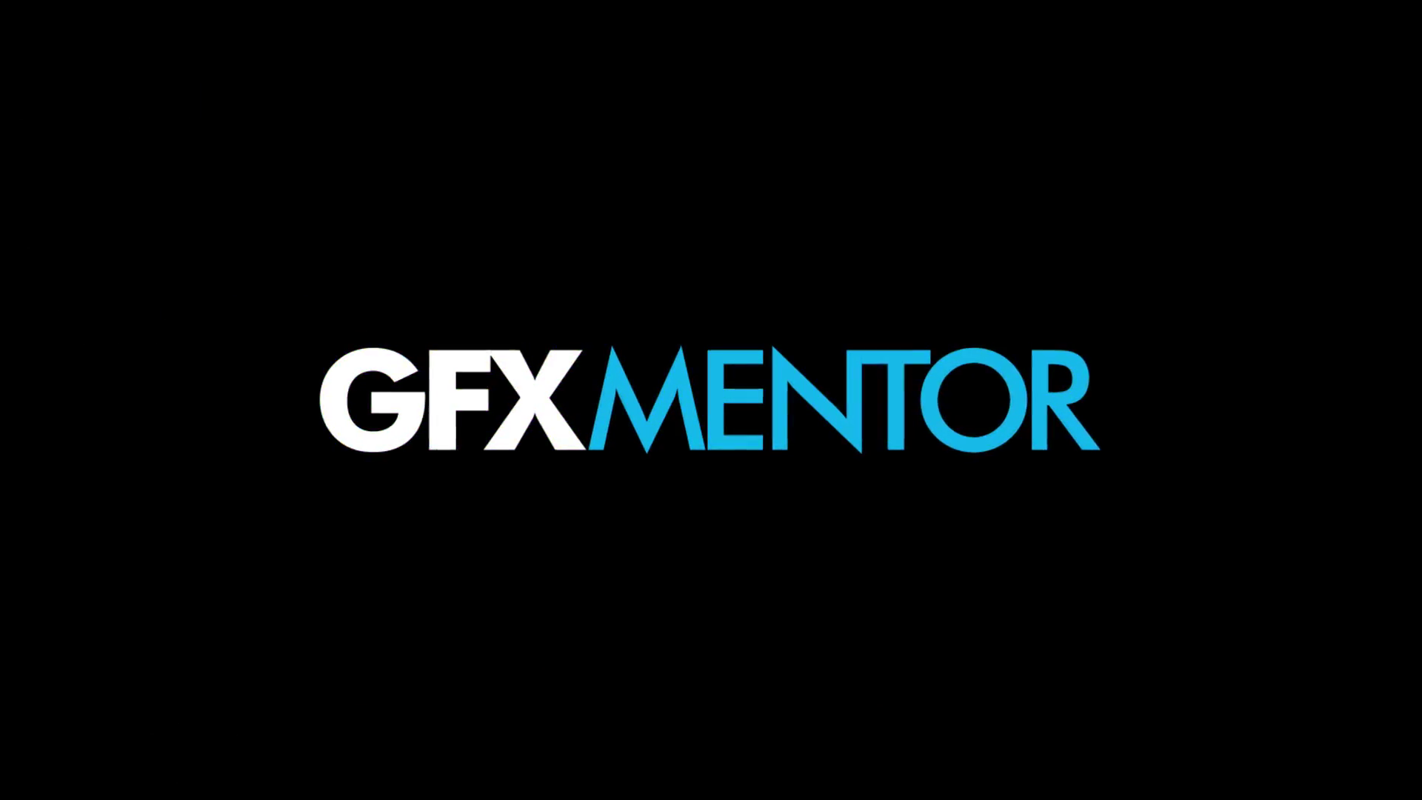
- Move from the intro into the Photoshop workspace showing the emu with its Curves layers
key(space)
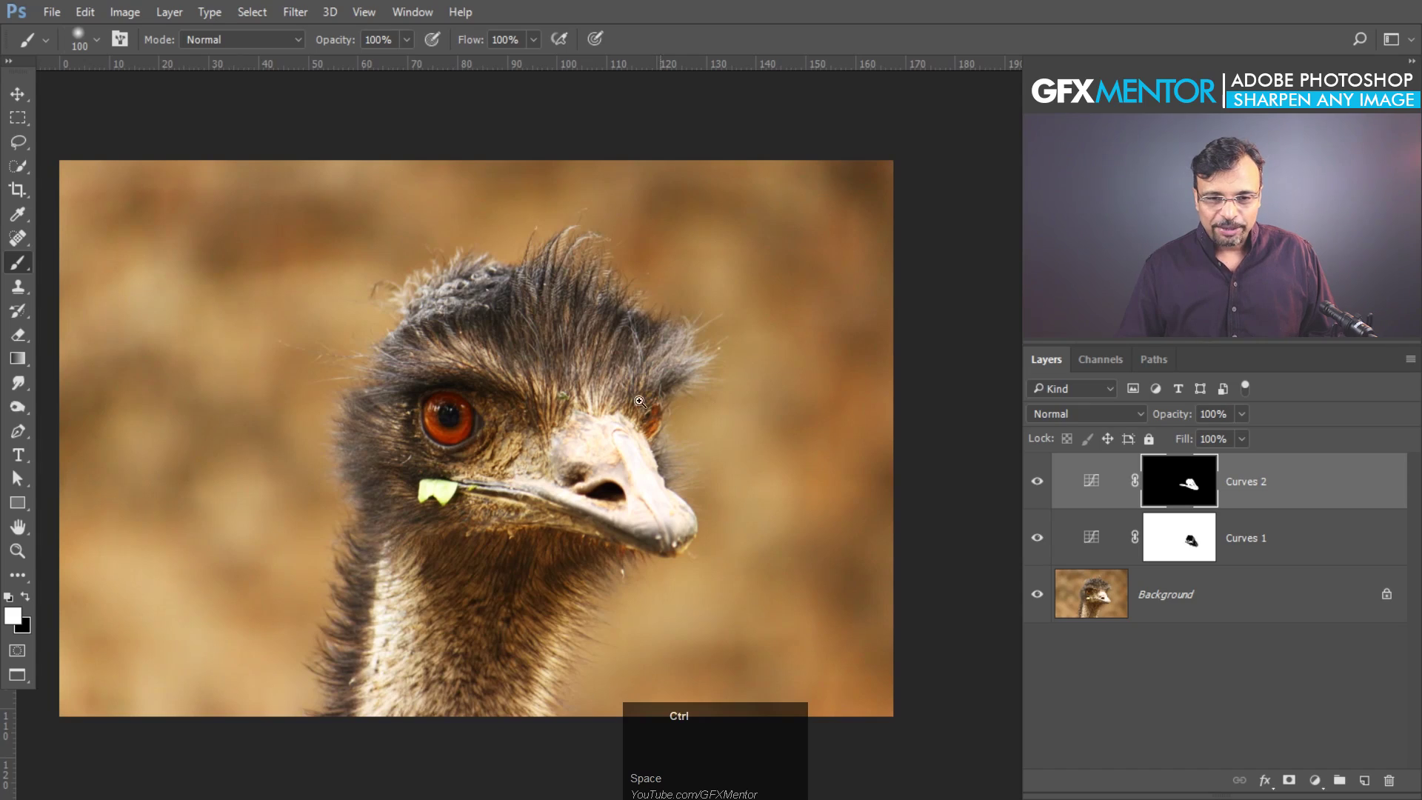
- Zoom in on the emu's head to magnify the feathers and eye
drag(582, 383, 550, 390)
key(space)
click(548, 423)
key(space)
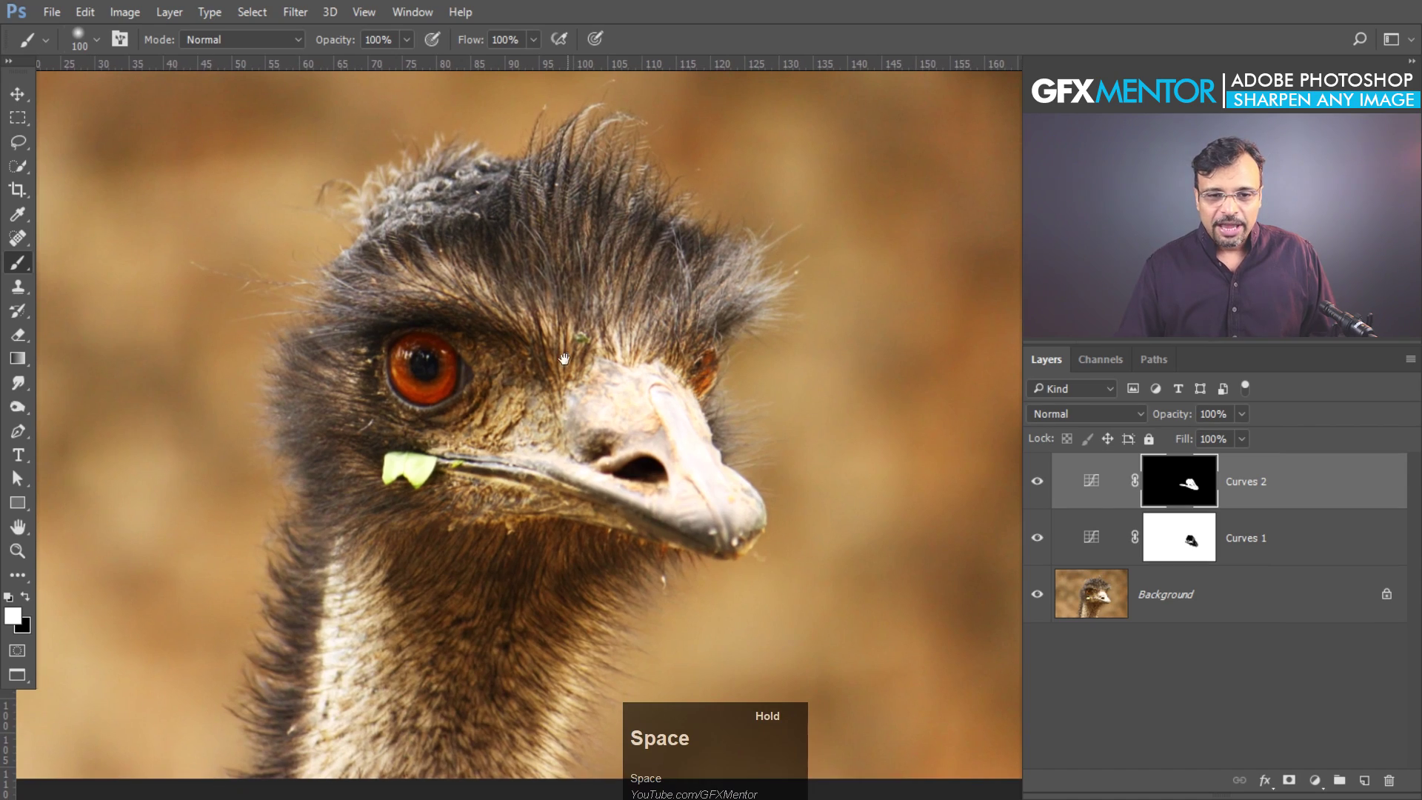
drag(659, 244, 1146, 504)
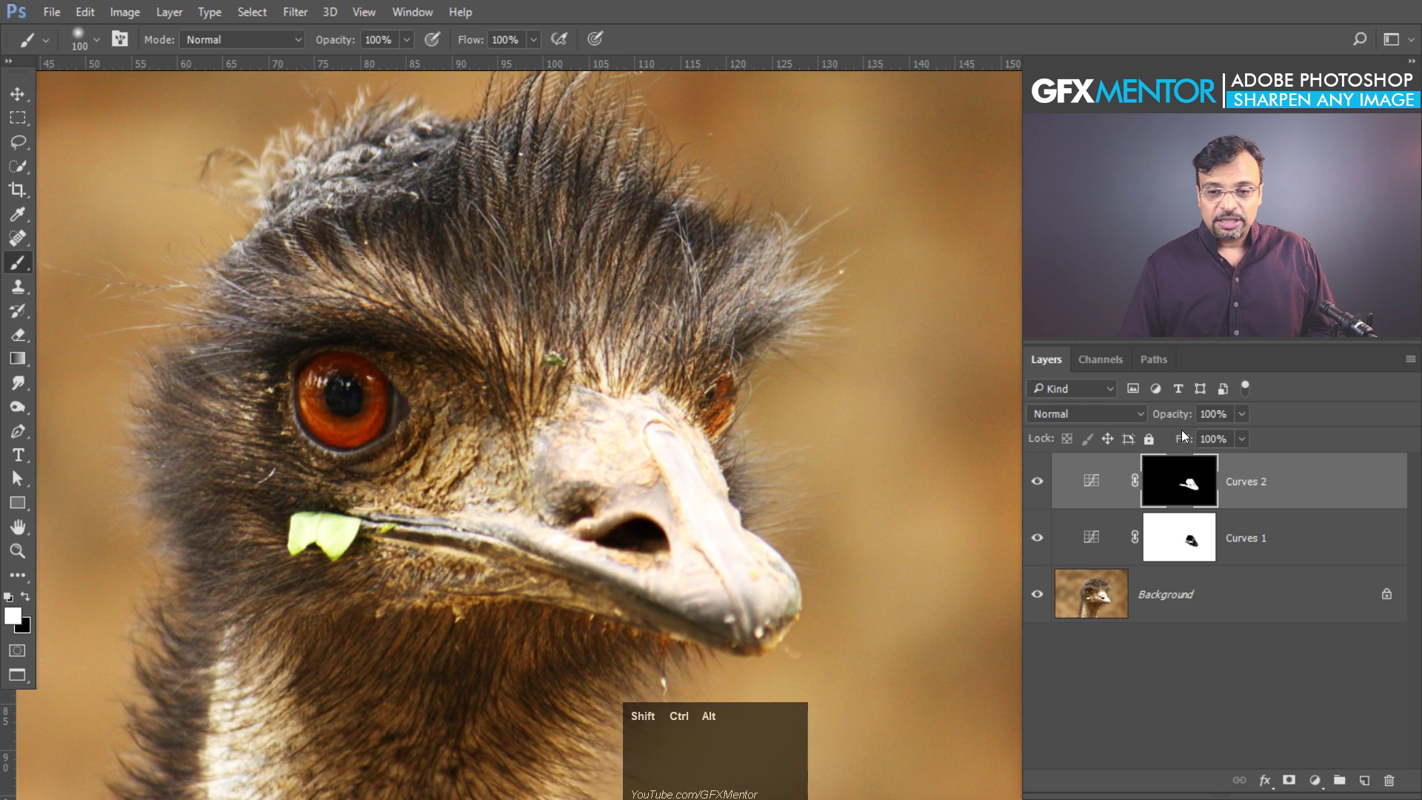
- Stamp all visible layers into a new merged Layer 1 (Ctrl+Alt+Shift+E) and select it
key(ctrl+shift+alt+e)
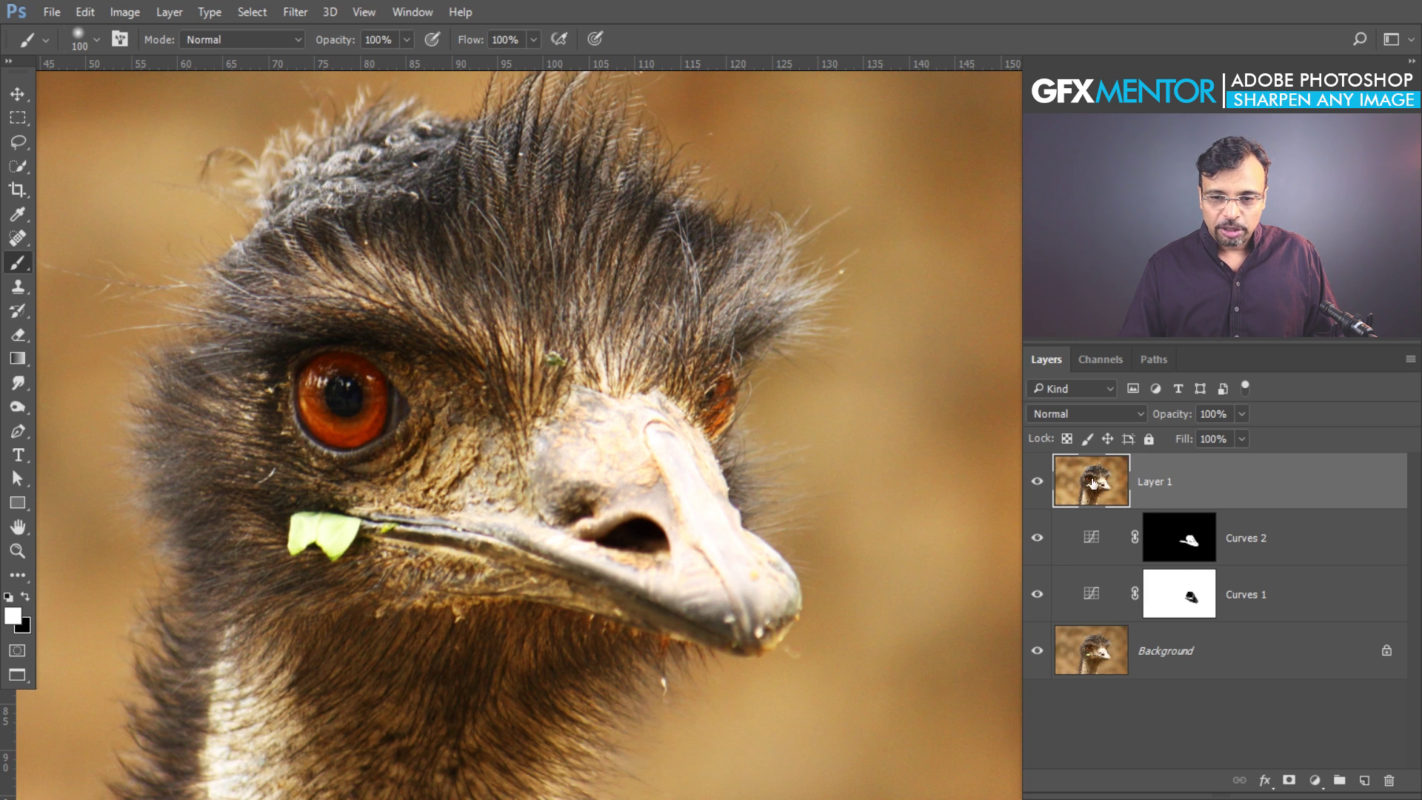
click(1044, 490)
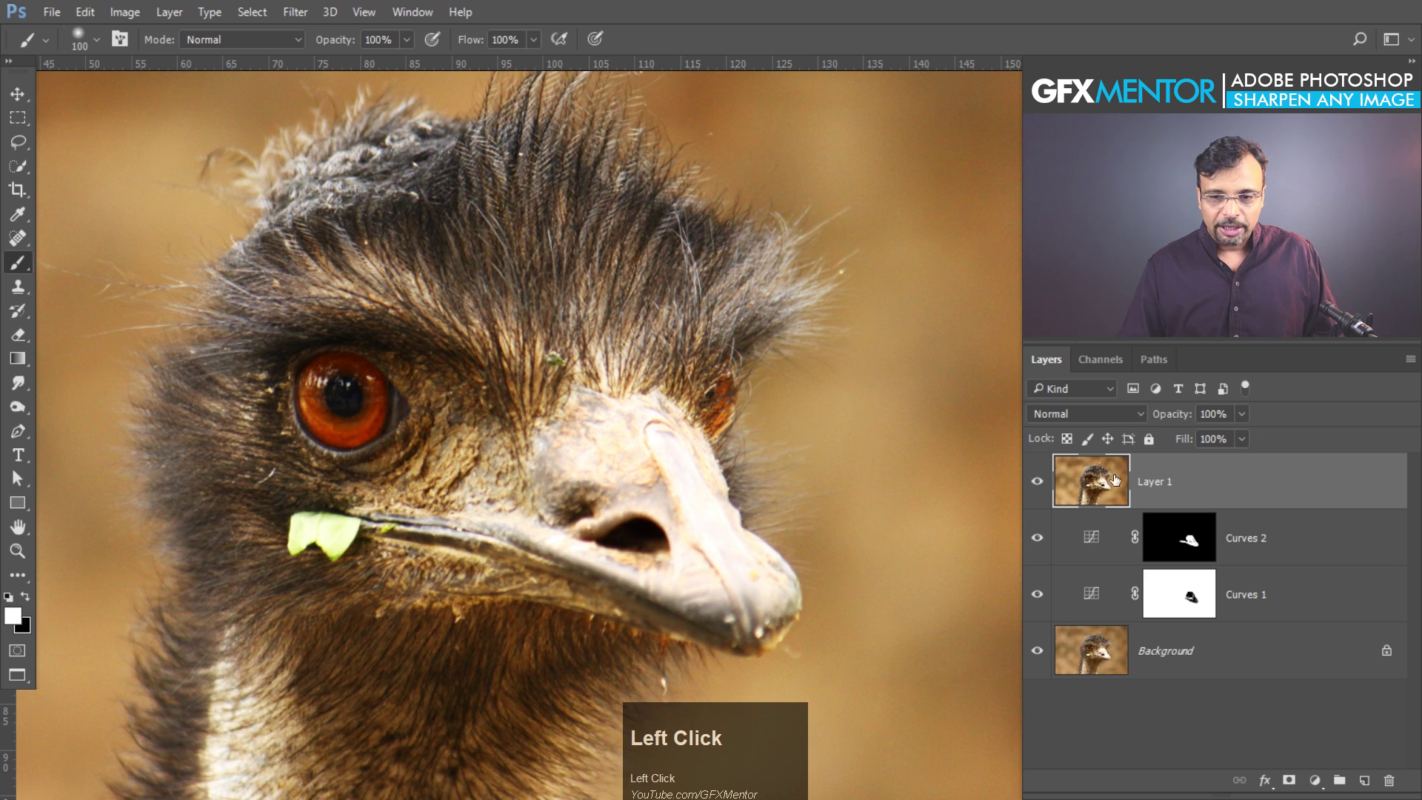
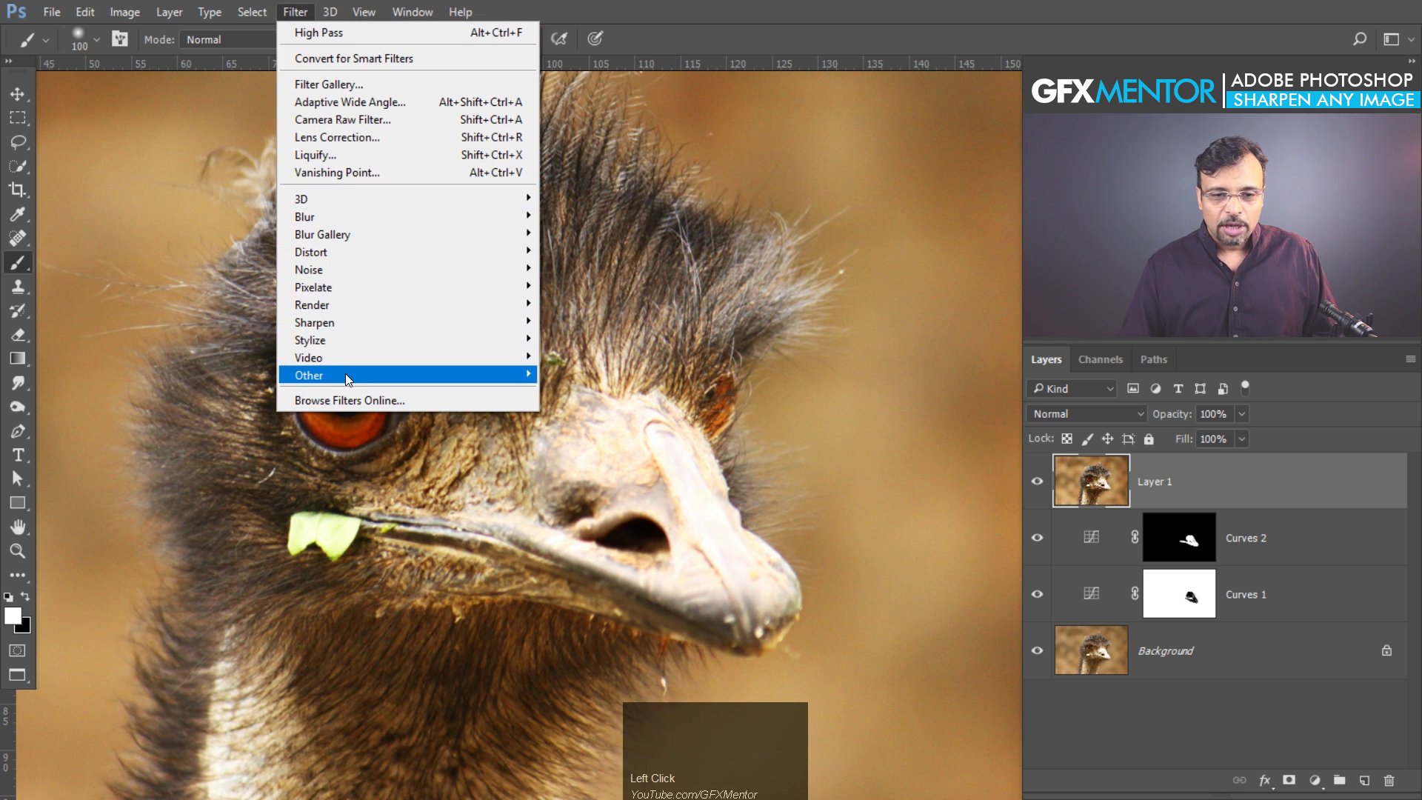
- Bring up High Pass on Layer 1 and pull the radius down to about 3.7 pixels
drag(238, 401, 665, 446)
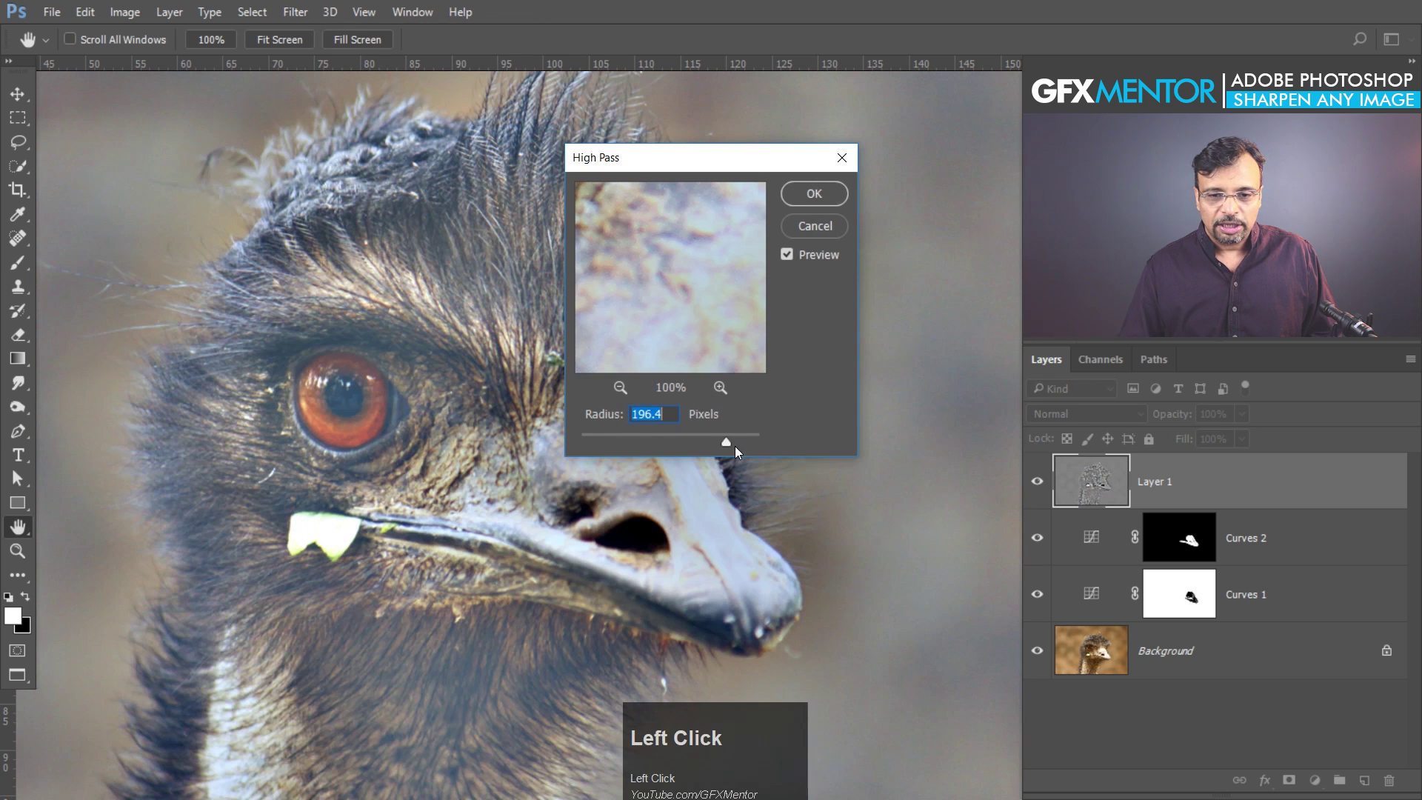
drag(731, 450, 473, 276)
key(space)
drag(486, 257, 651, 448)
drag(650, 448, 442, 245)
key(space)
- Inspect the grey High Pass preview of the emu's feathers and eye at the 3.7-pixel radius
click(474, 204)
key(space)
click(355, 563)
key(space)
click(403, 376)
key(space)
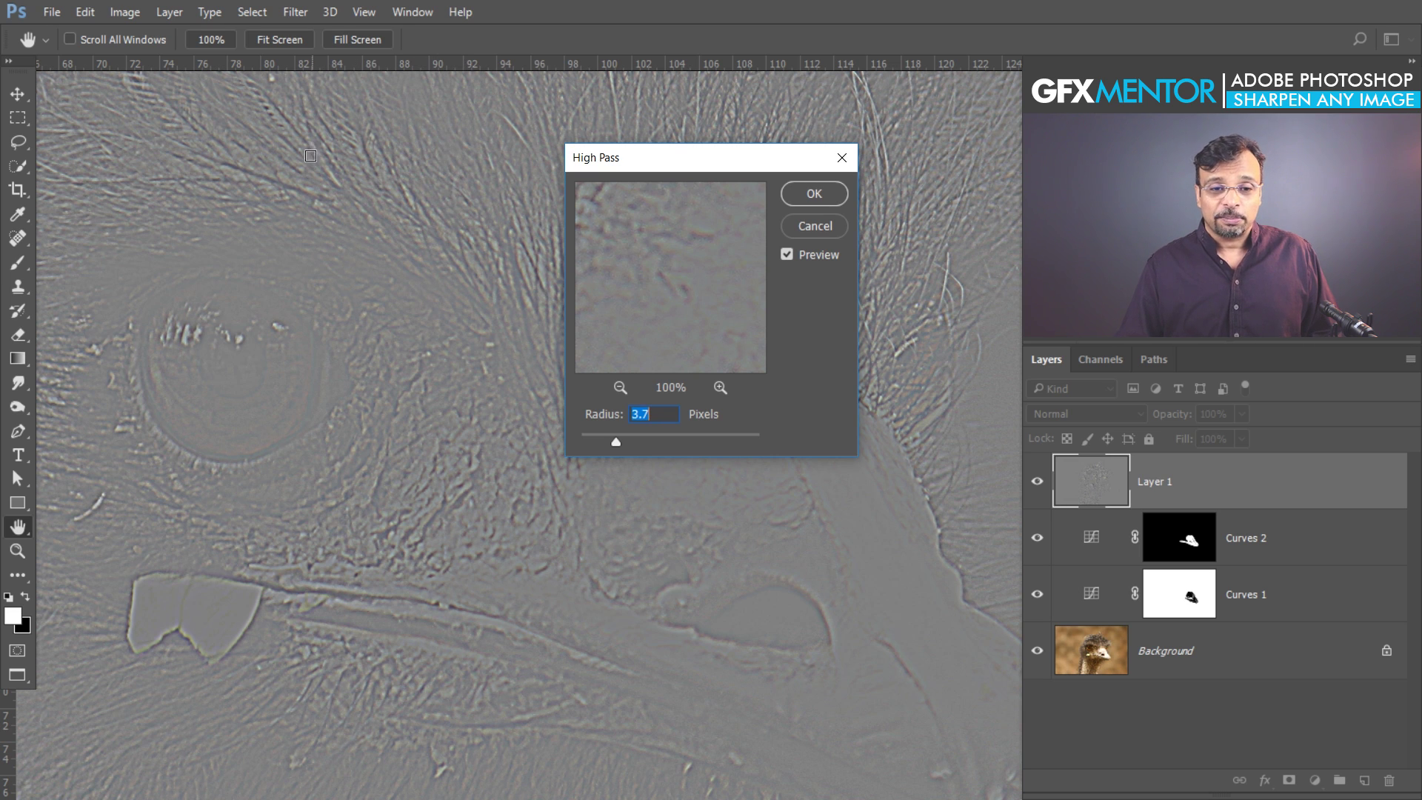
key(space)
click(500, 124)
key(space)
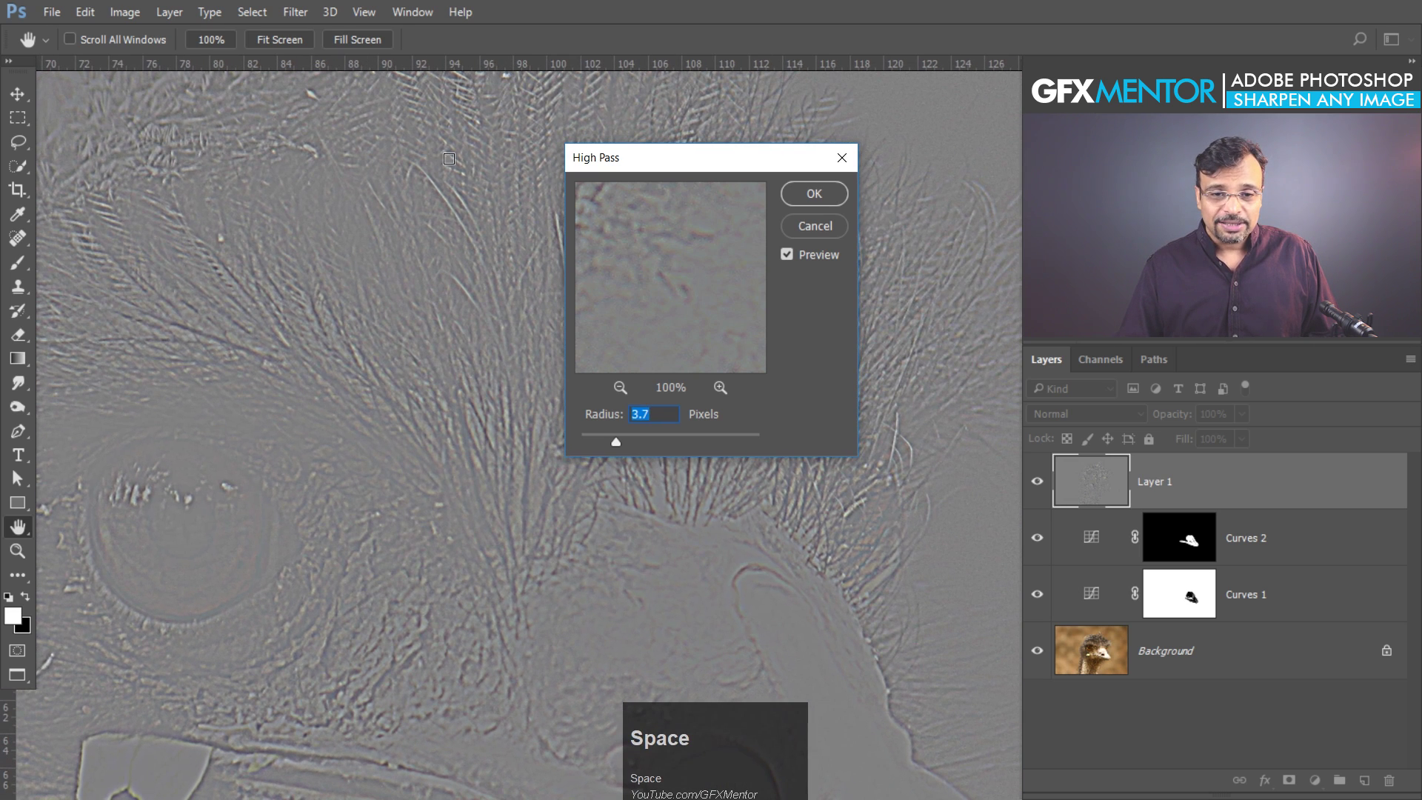
- Apply the High Pass filter and set Layer 1's blend mode to Hard Light to sharpen the emu
click(813, 202)
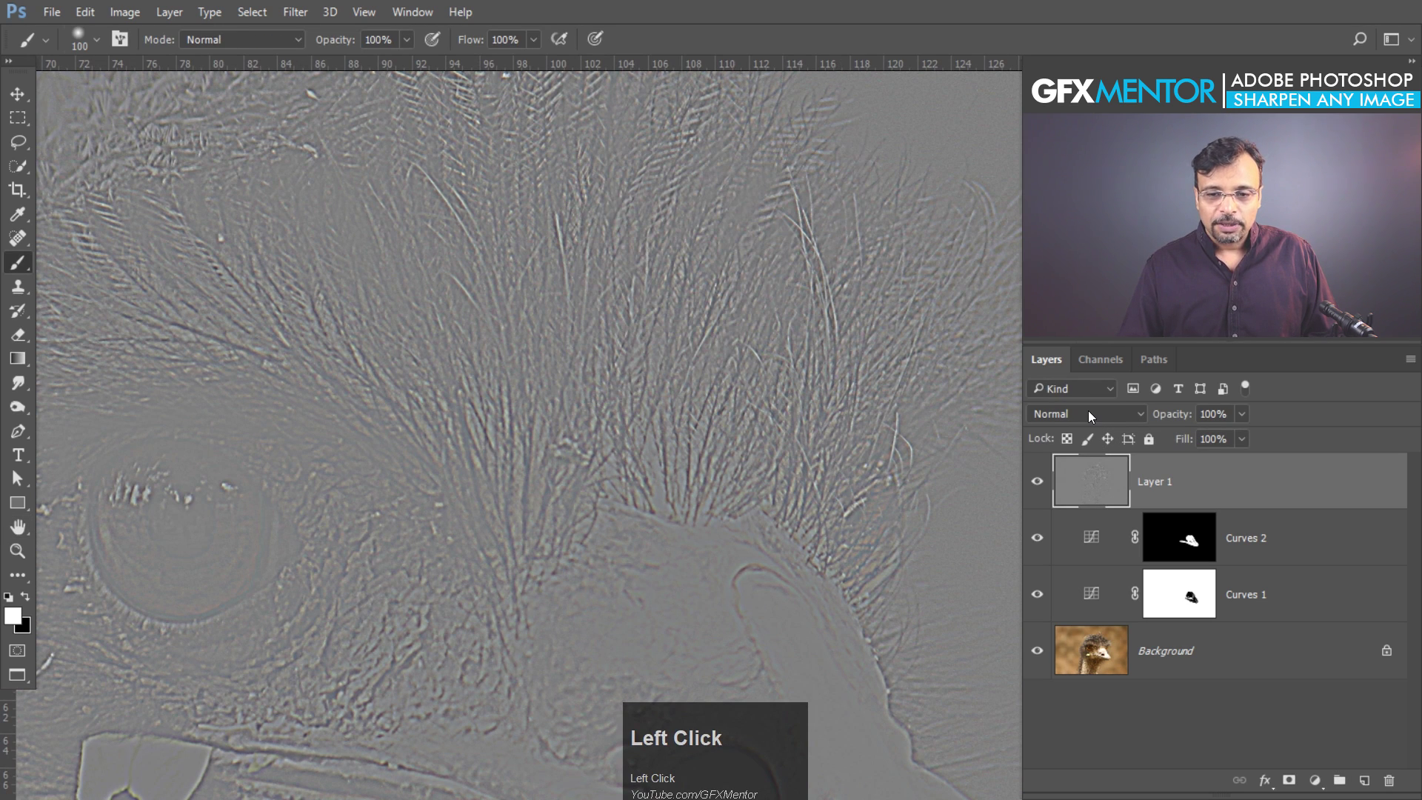
click(1093, 419)
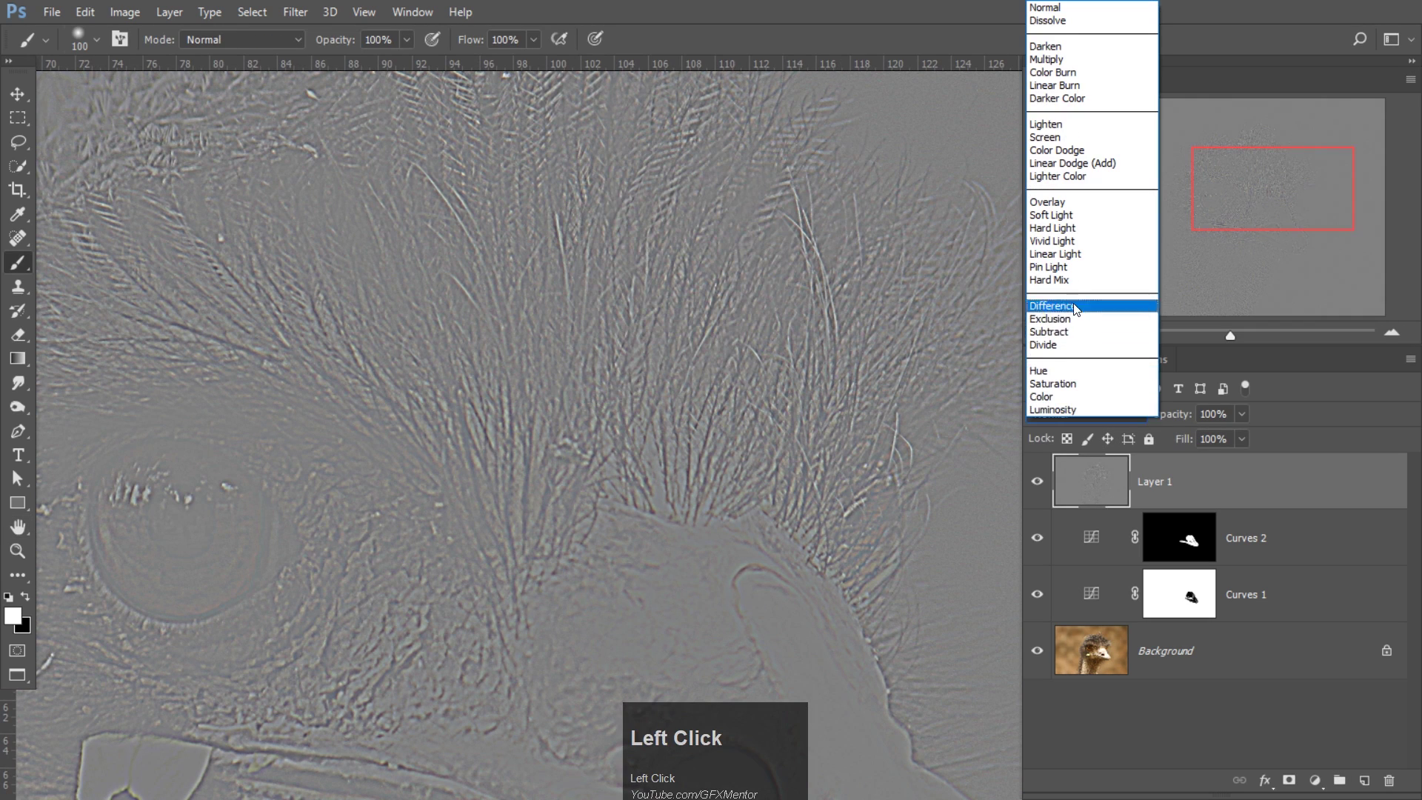
click(1046, 239)
key(space)
click(496, 403)
key(space)
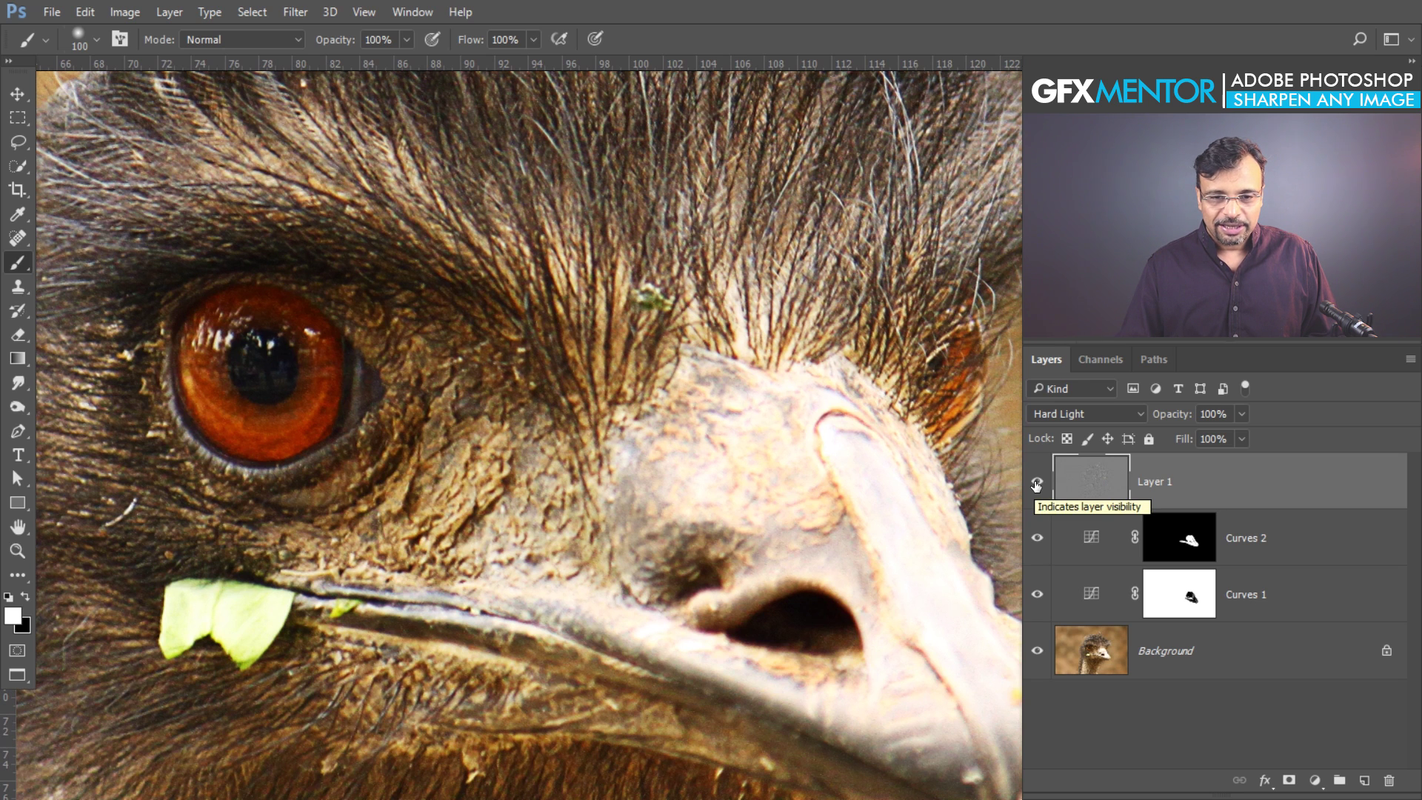
- Toggle Layer 1's visibility off and on to compare the sharpening
click(1042, 489)
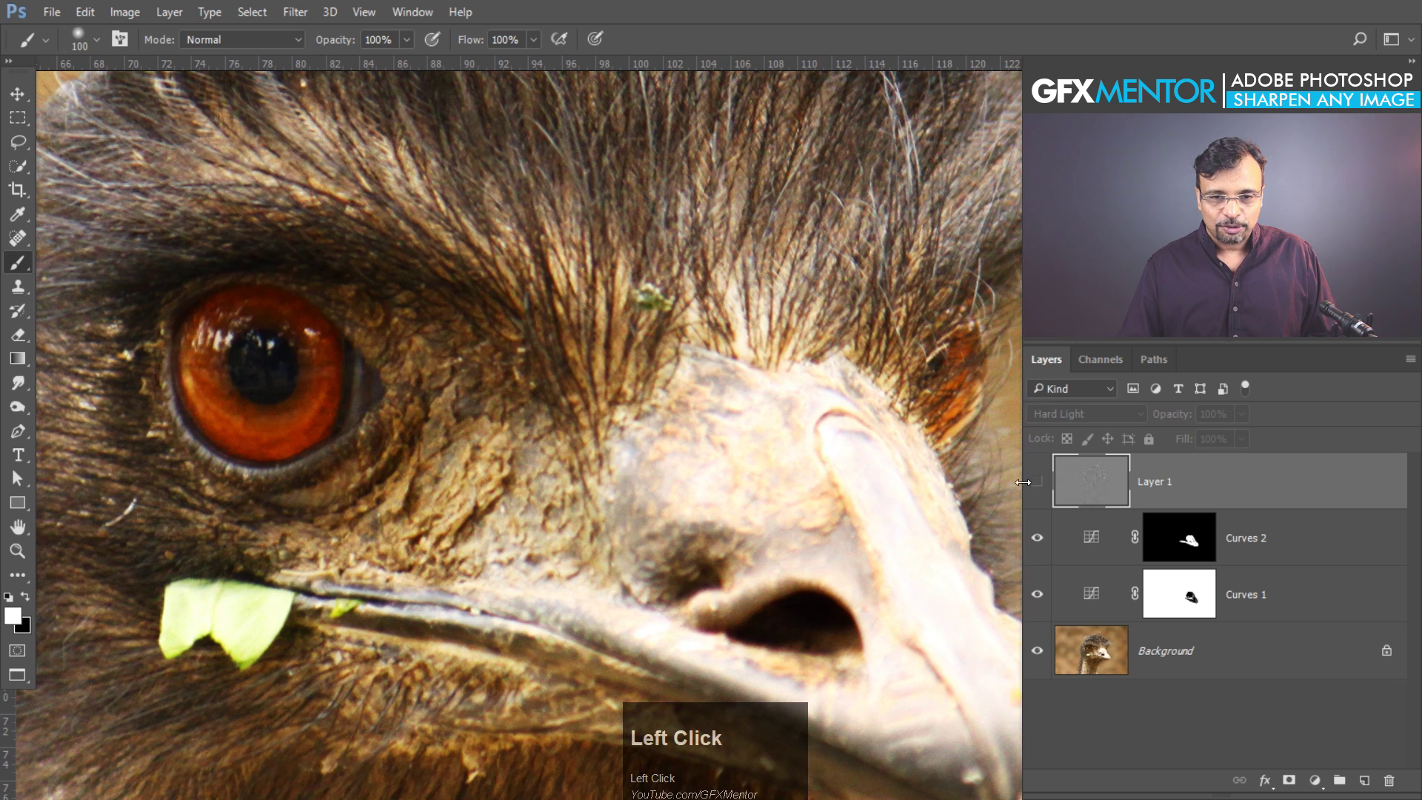
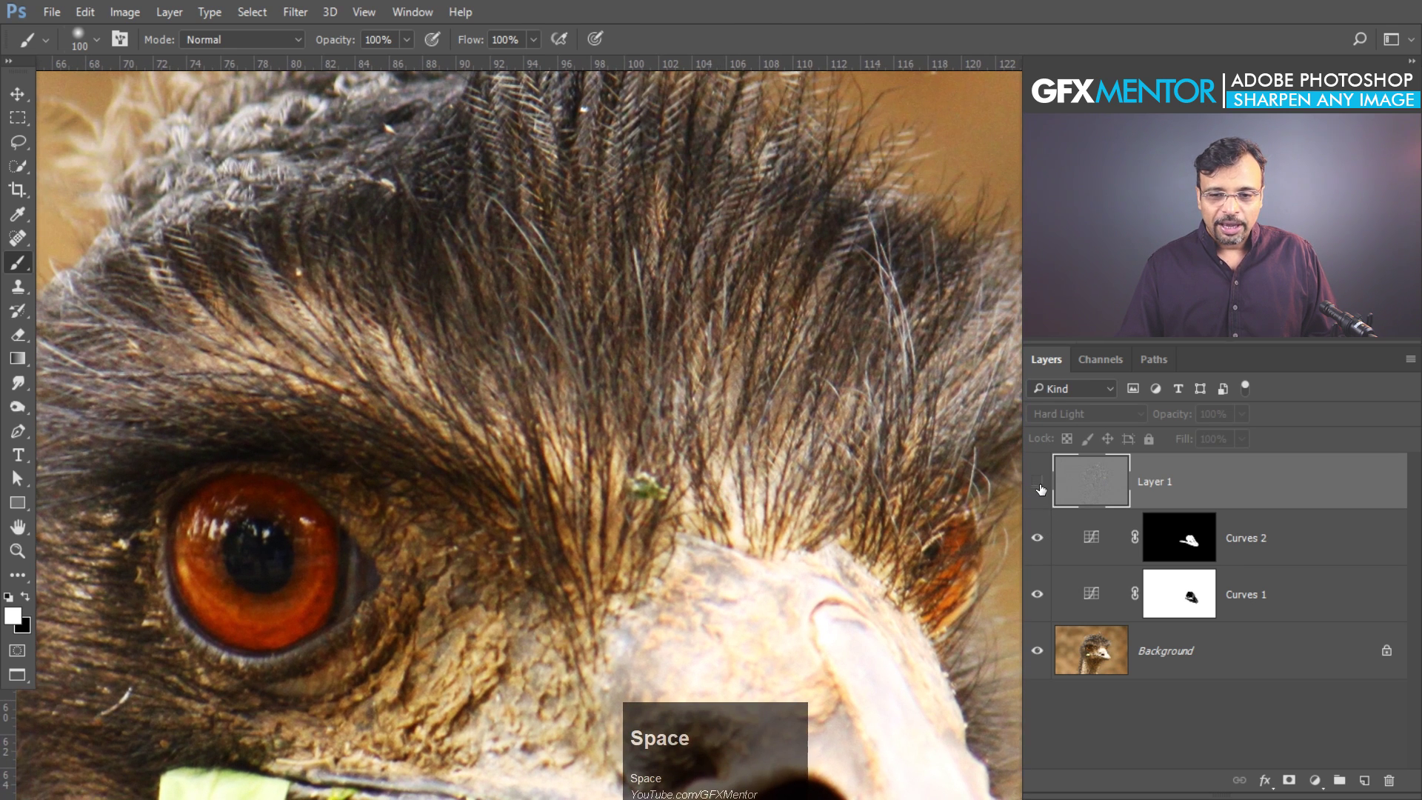
click(1051, 489)
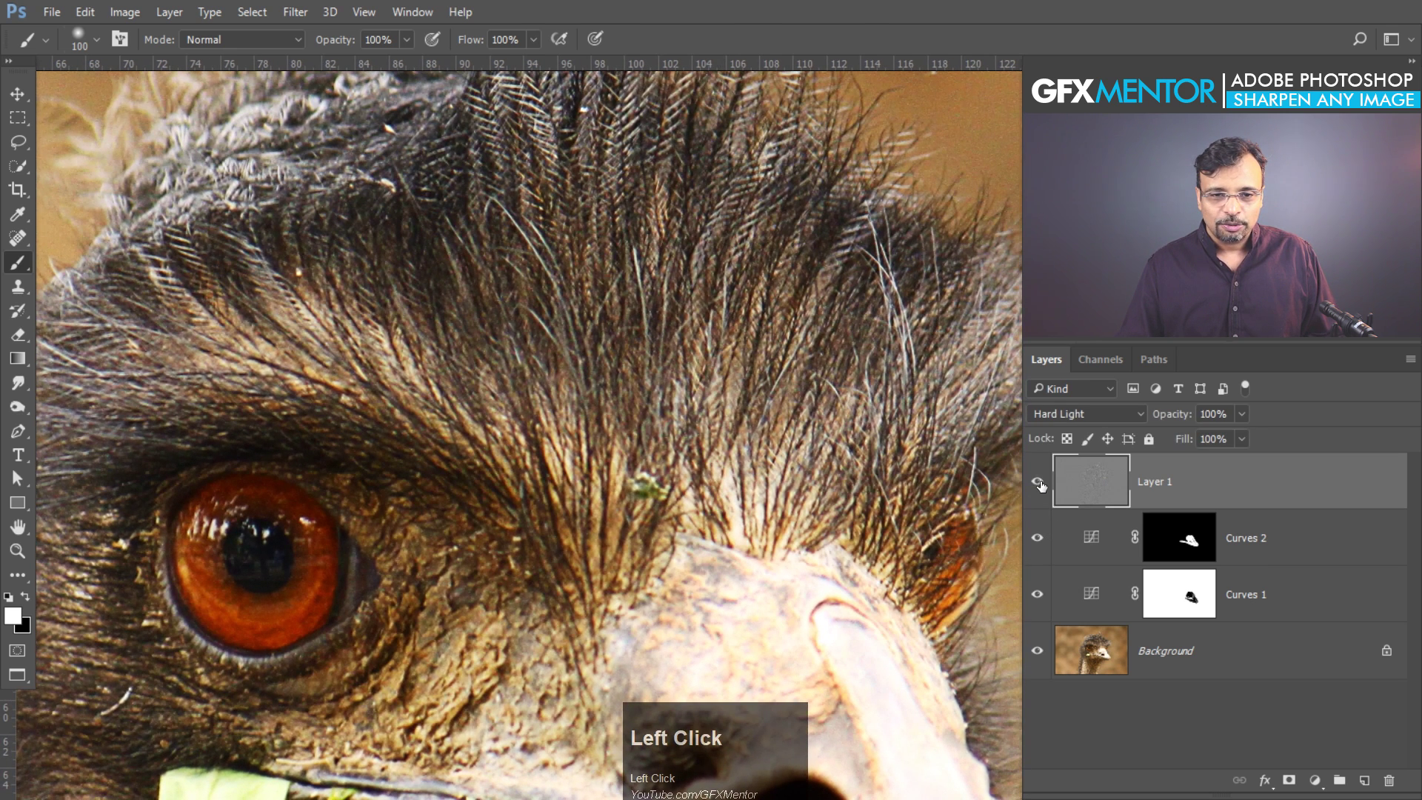
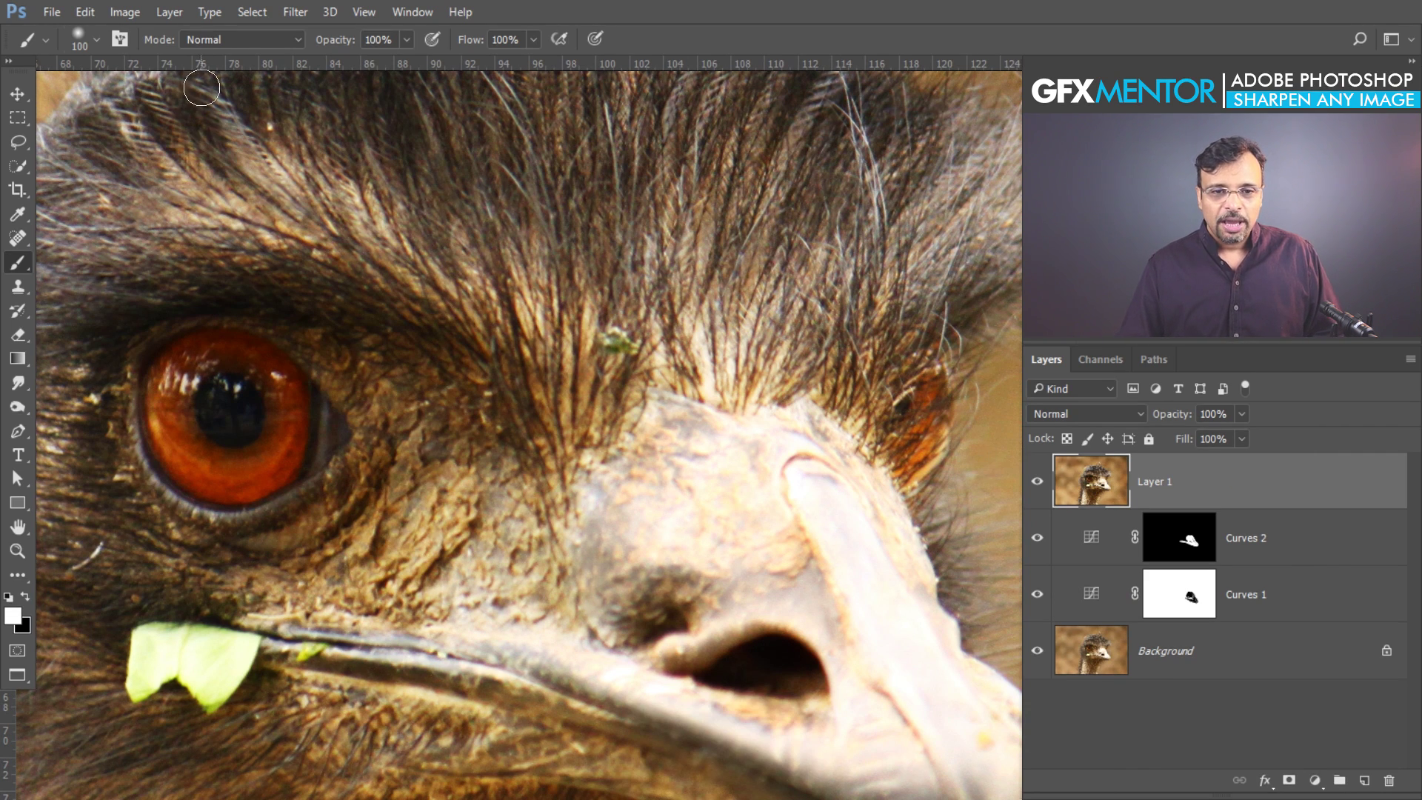
- Reapply High Pass in Hard Light on Layer 1 and toggle it to compare the sharpened emu again
drag(301, 22, 803, 205)
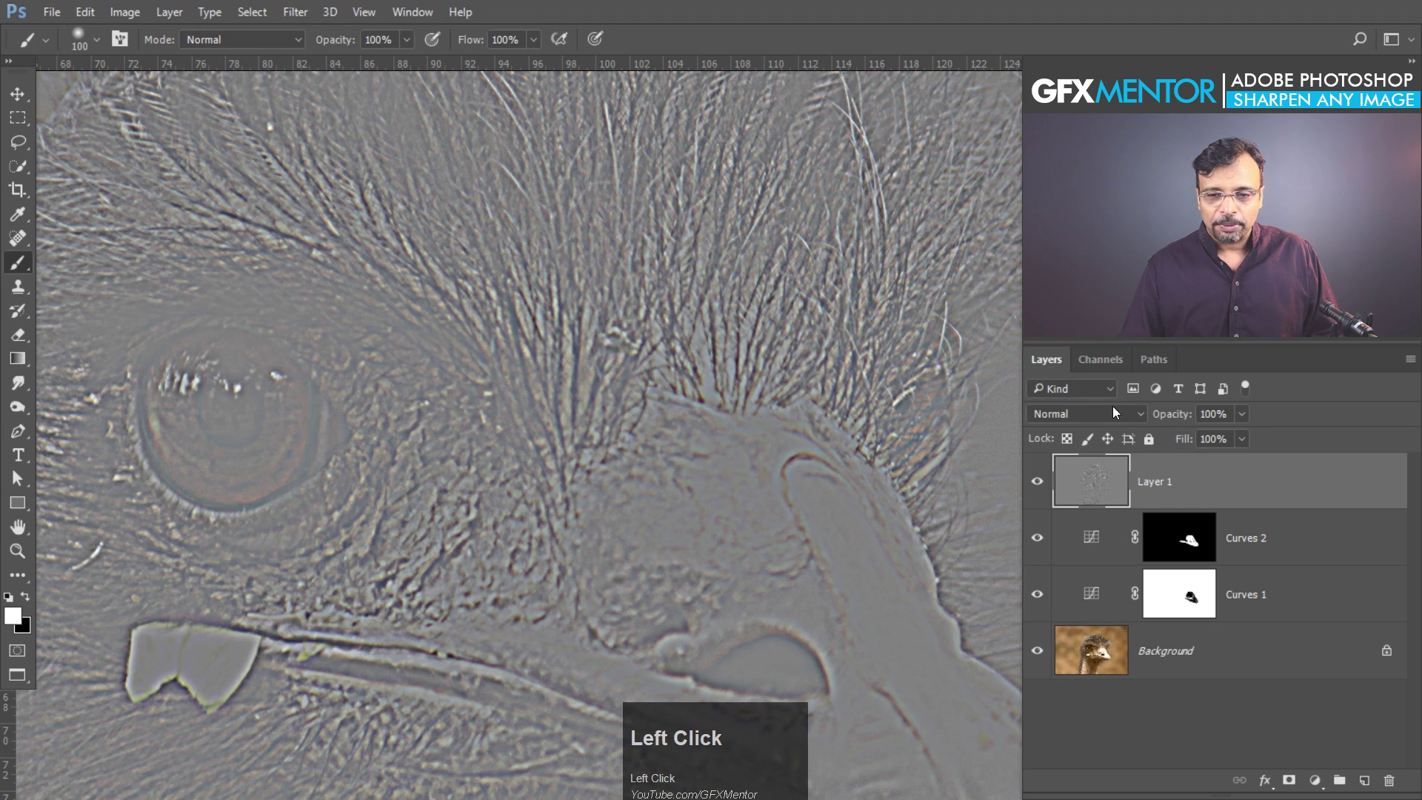
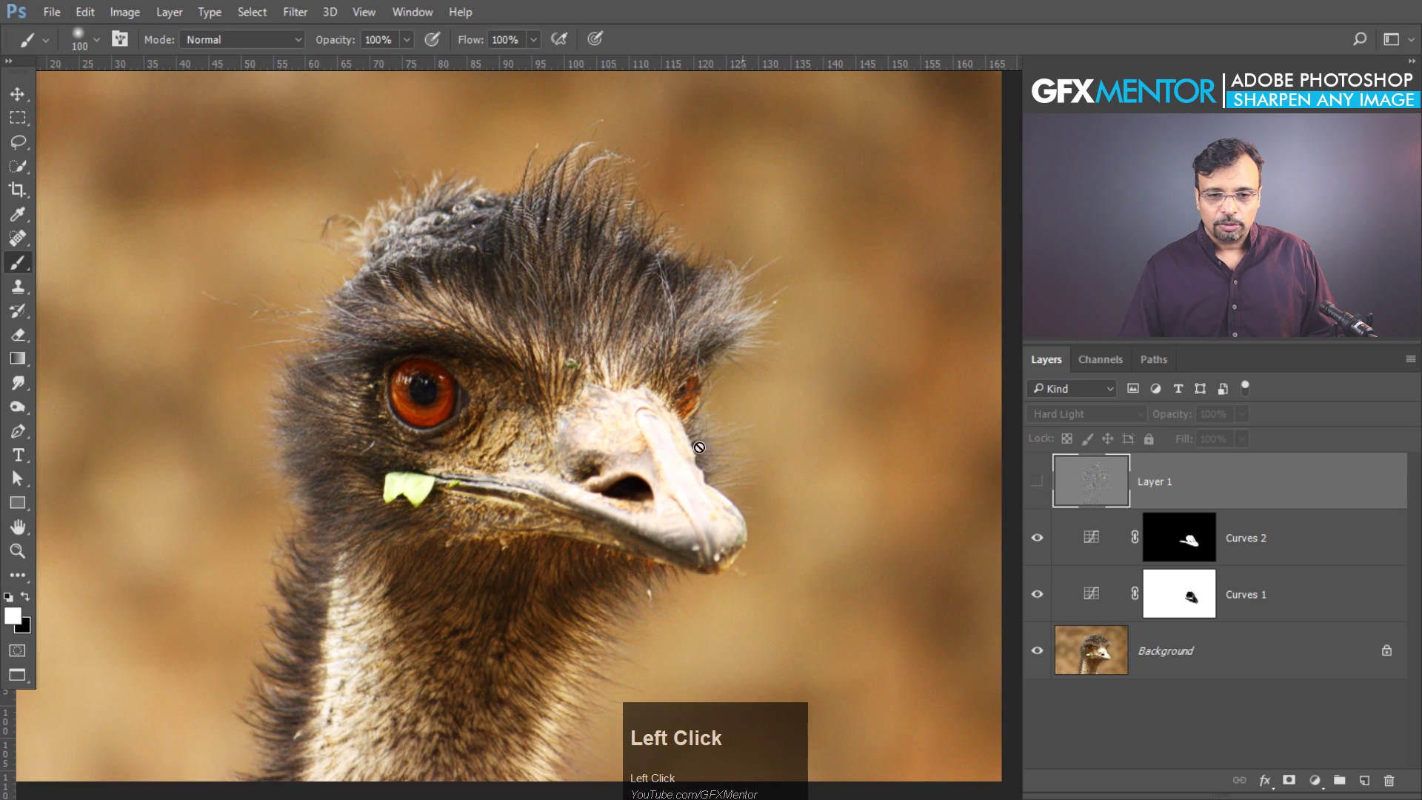
key(space)
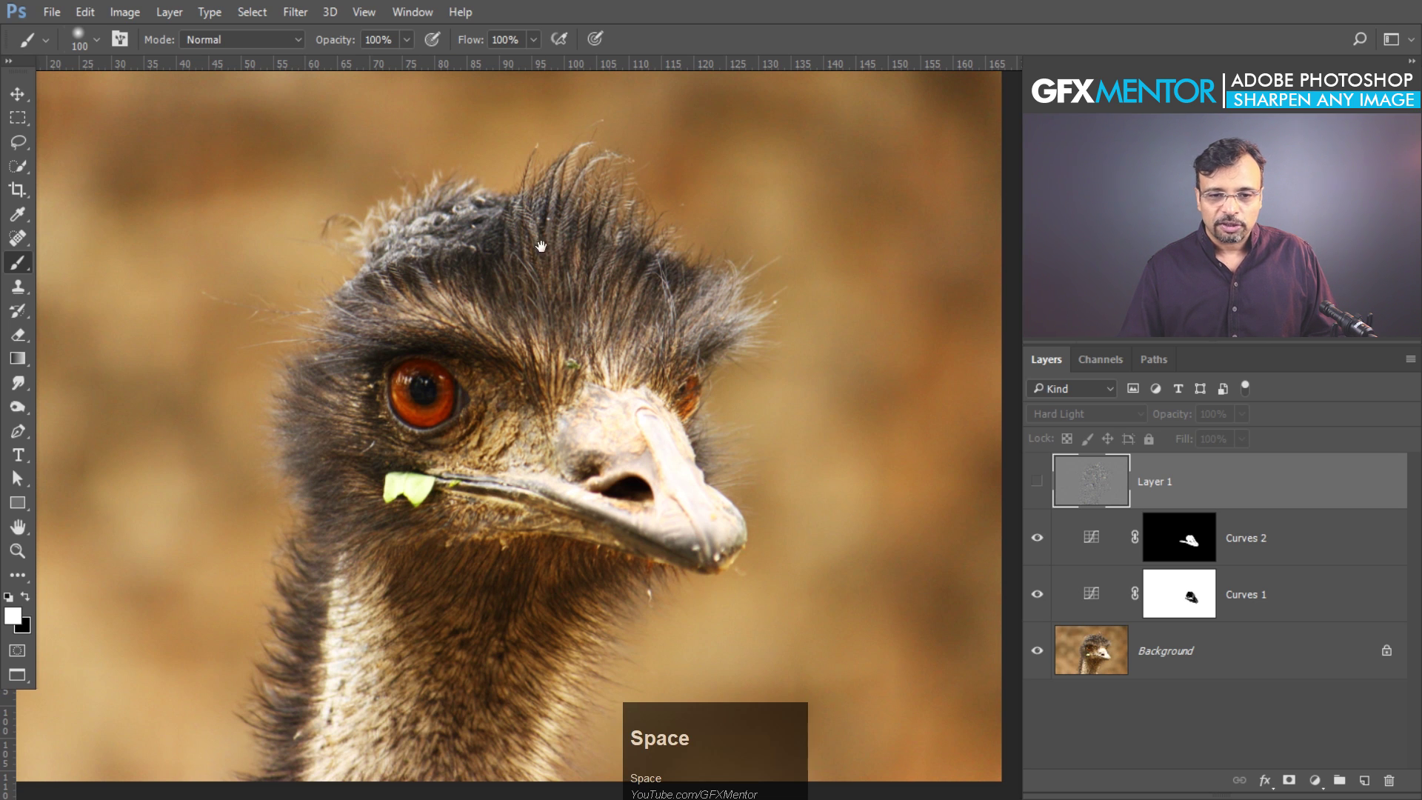
click(1045, 489)
key(space)
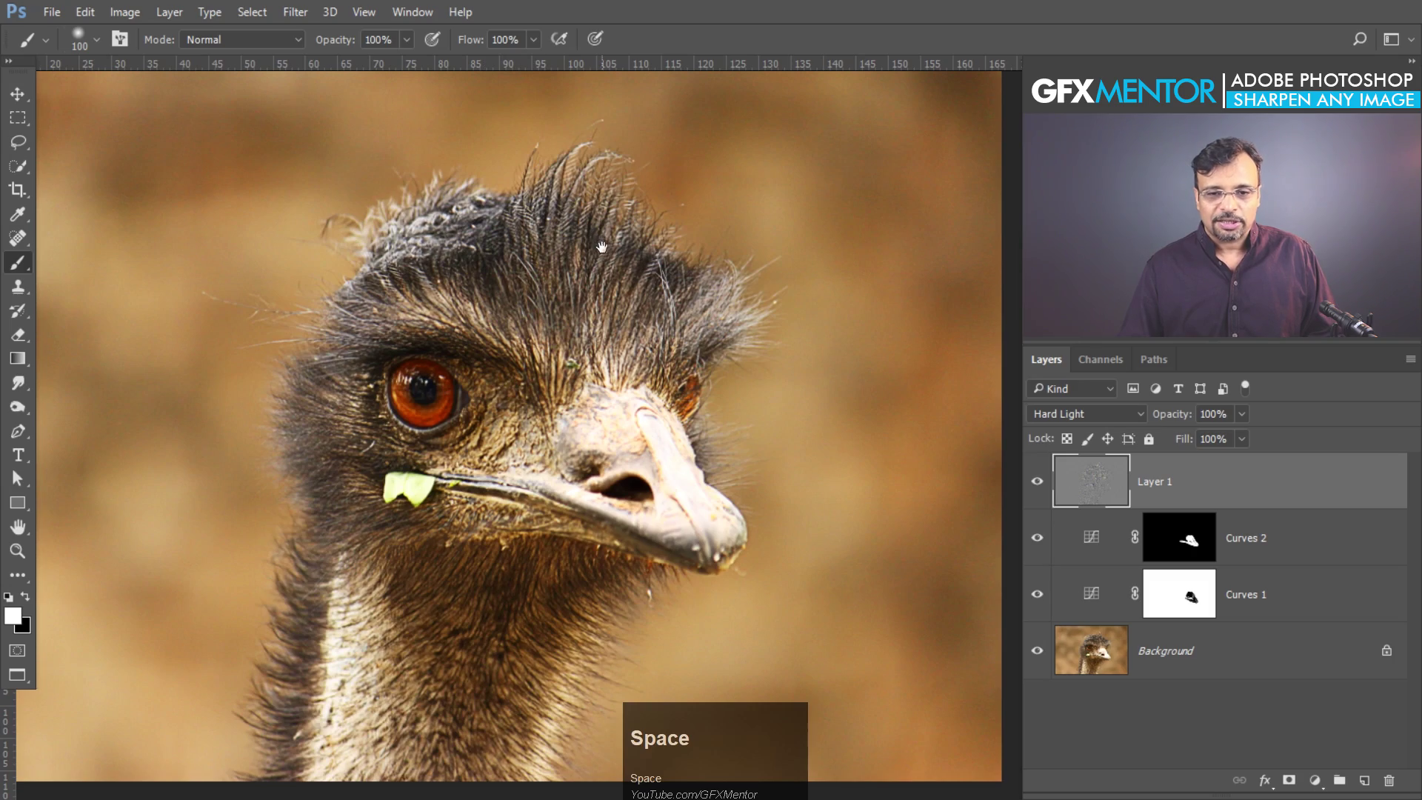
click(640, 337)
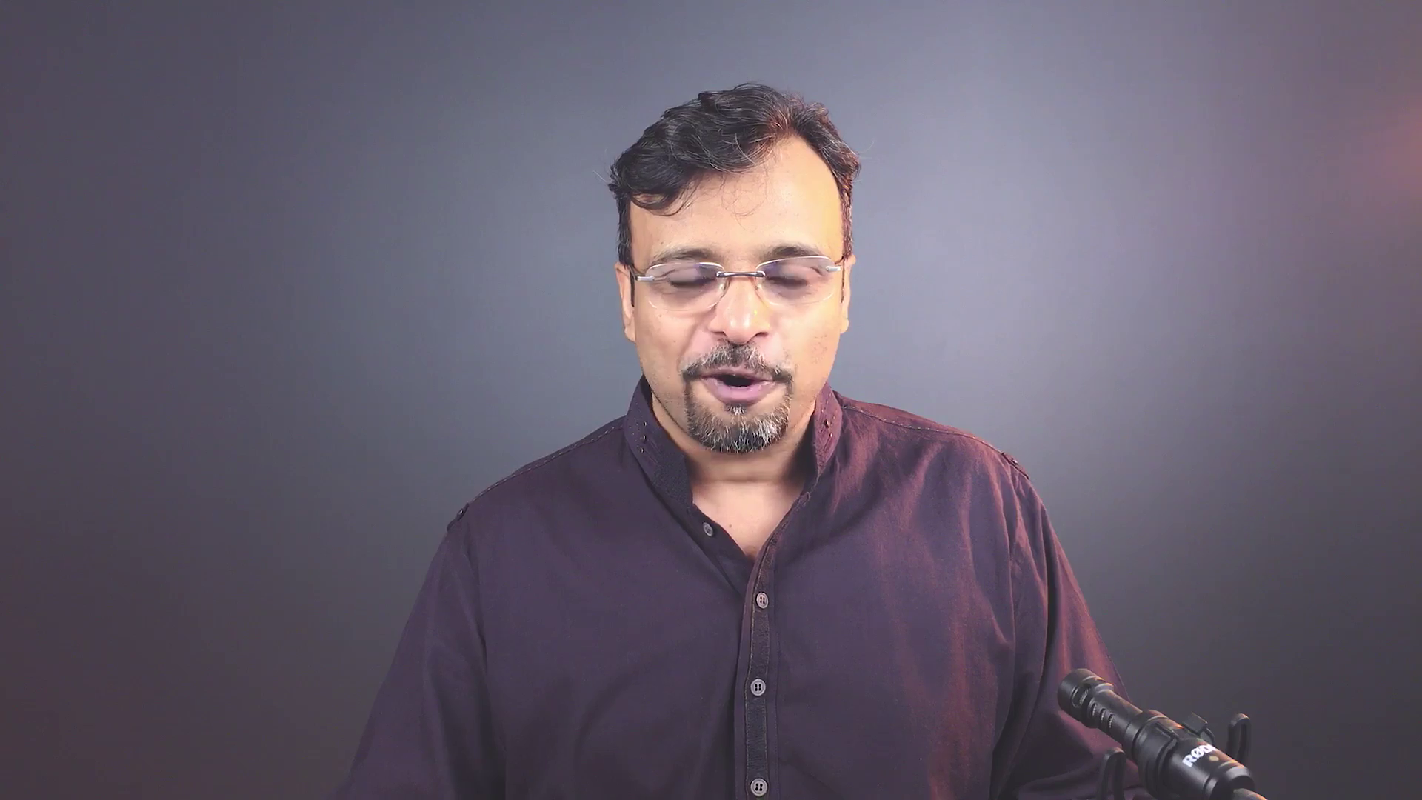